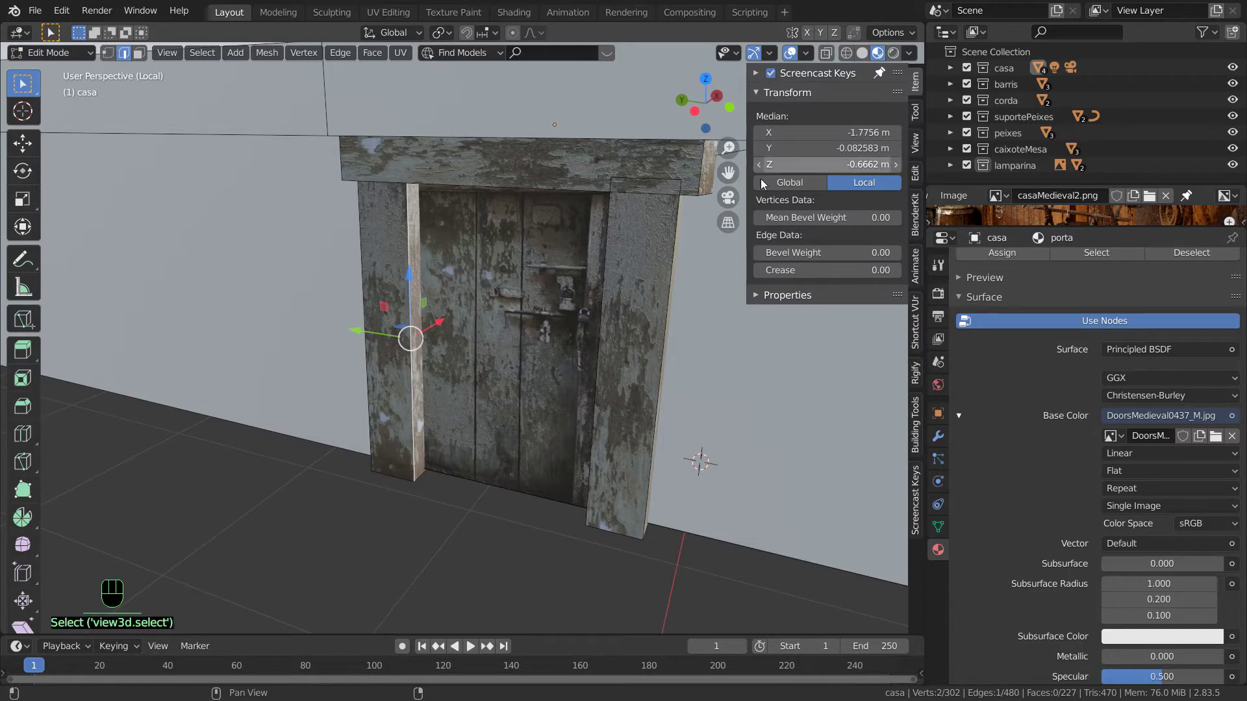
Clear the selection, hide the sidebar, and select the left plank's front edge
{"action": "left_click", "coordinate": [726, 335]}
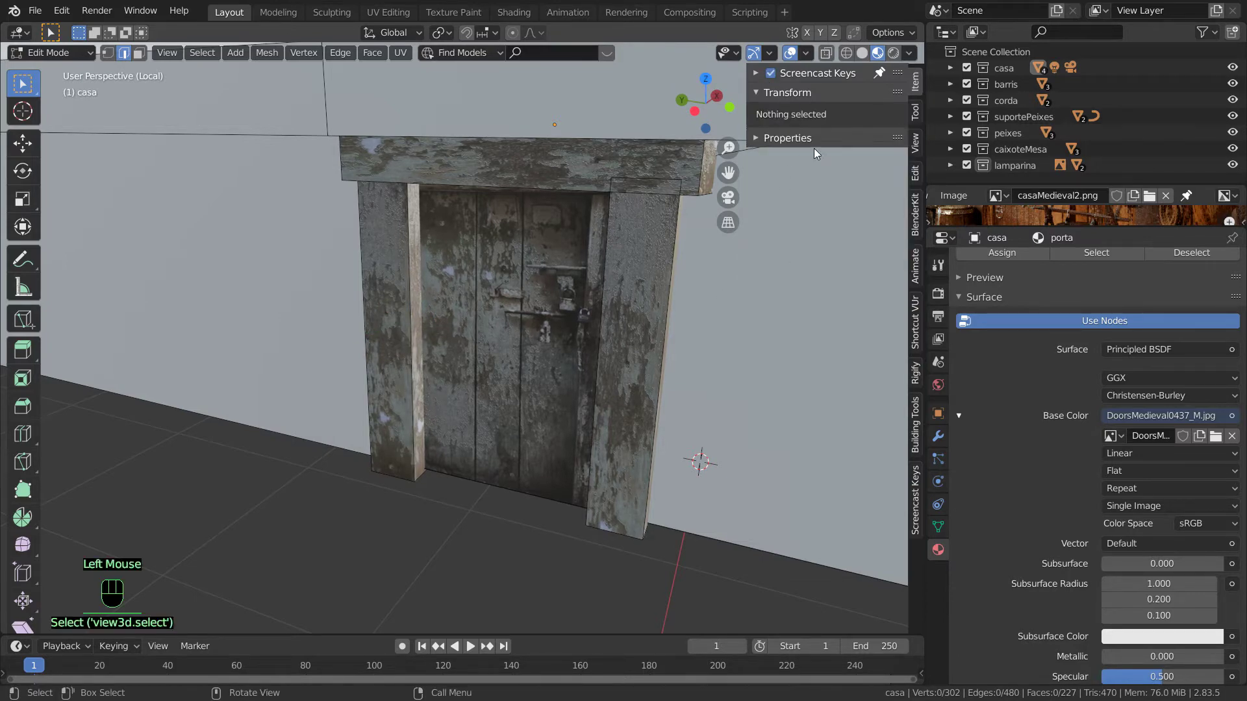
{"action": "key", "text": "n"}
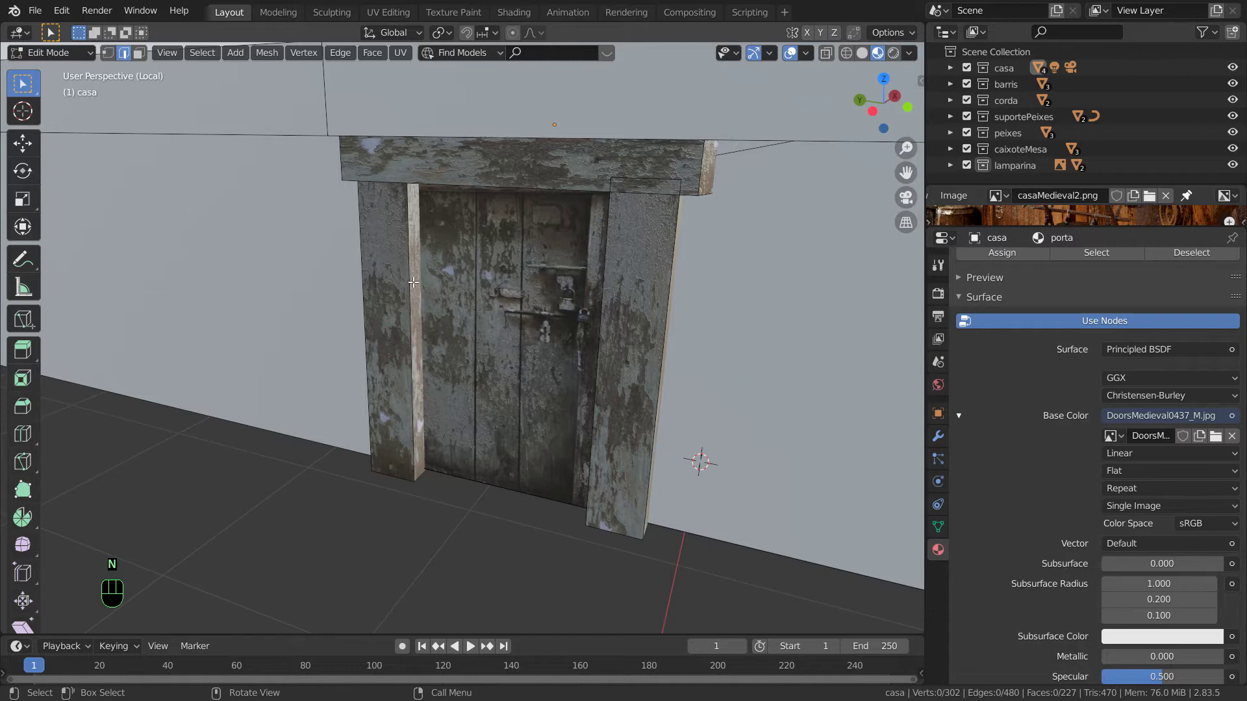
{"action": "left_click", "coordinate": [411, 279]}
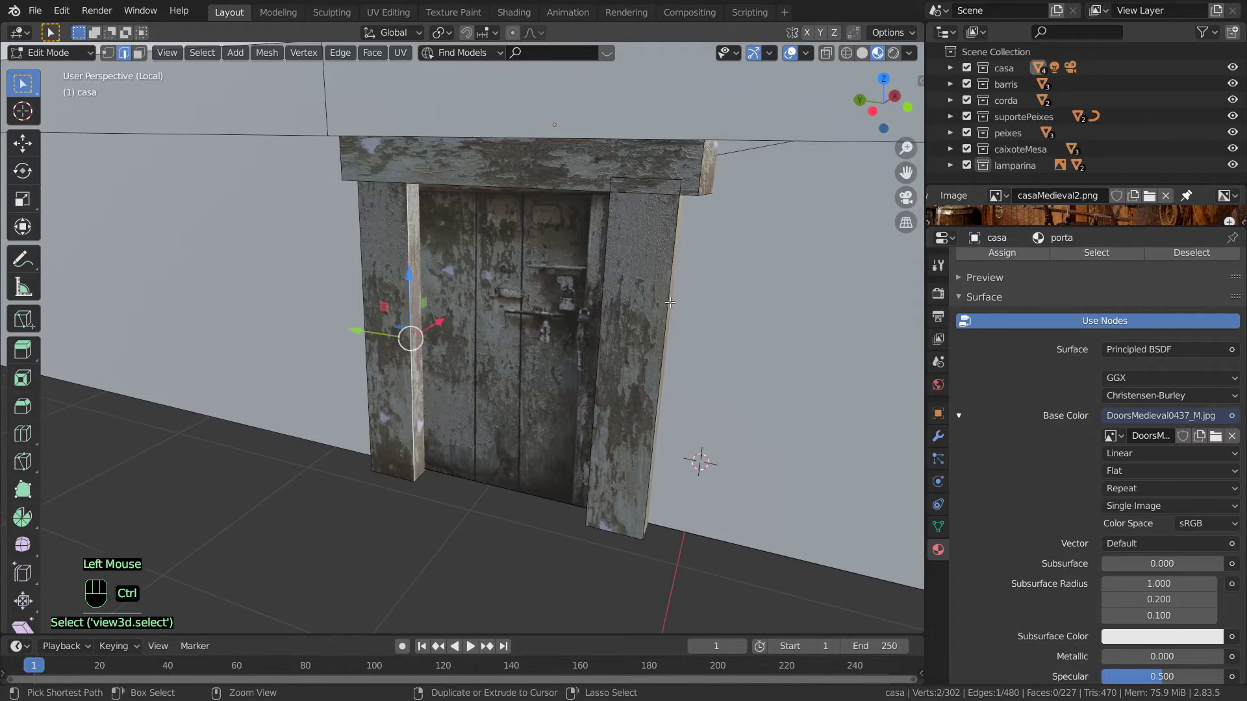
Bevel the left plank's front edge with Segments set to 2, then return to Object Mode
{"action": "key", "text": "ctrl+b"}
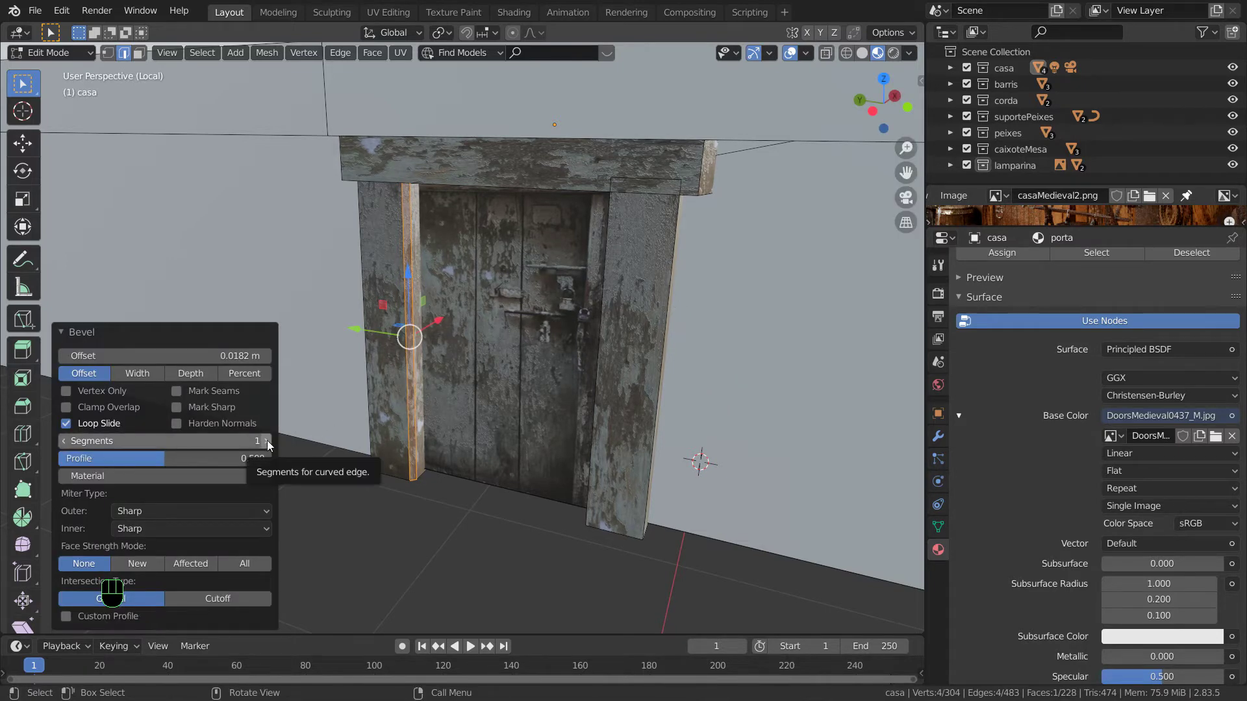
{"action": "left_click", "coordinate": [273, 446]}
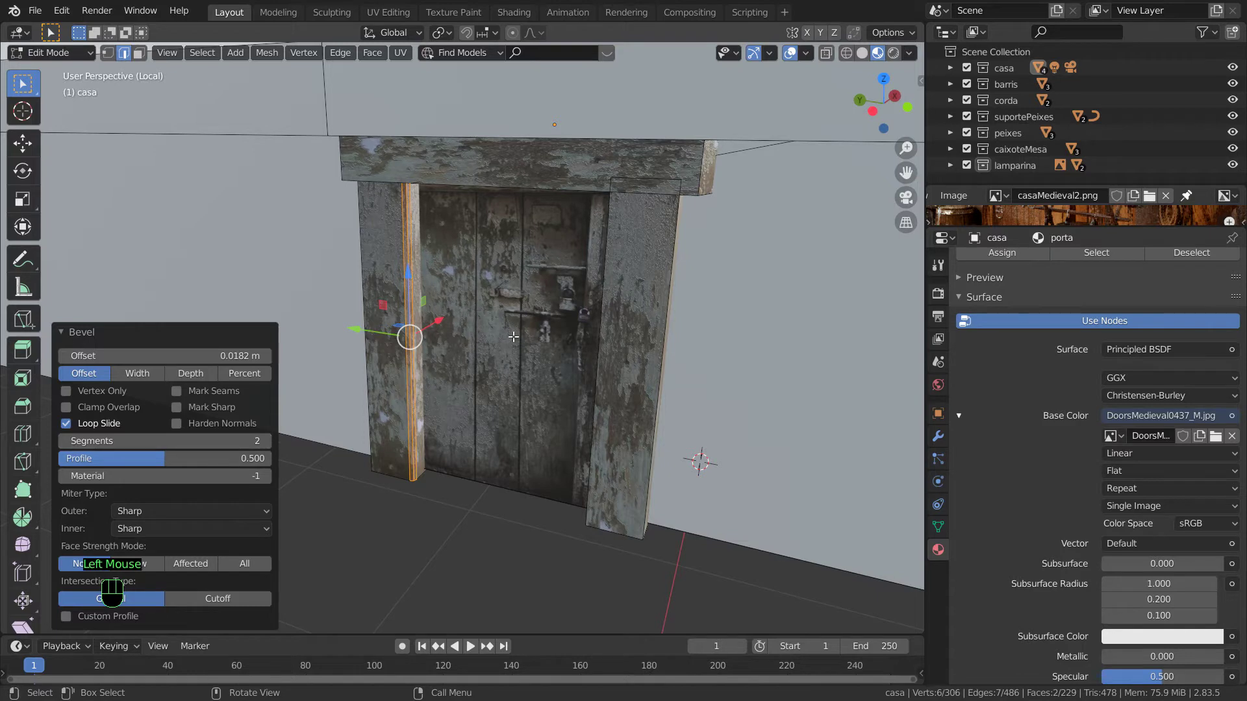
{"action": "scroll", "scroll_direction": "up", "scroll_amount": 3}
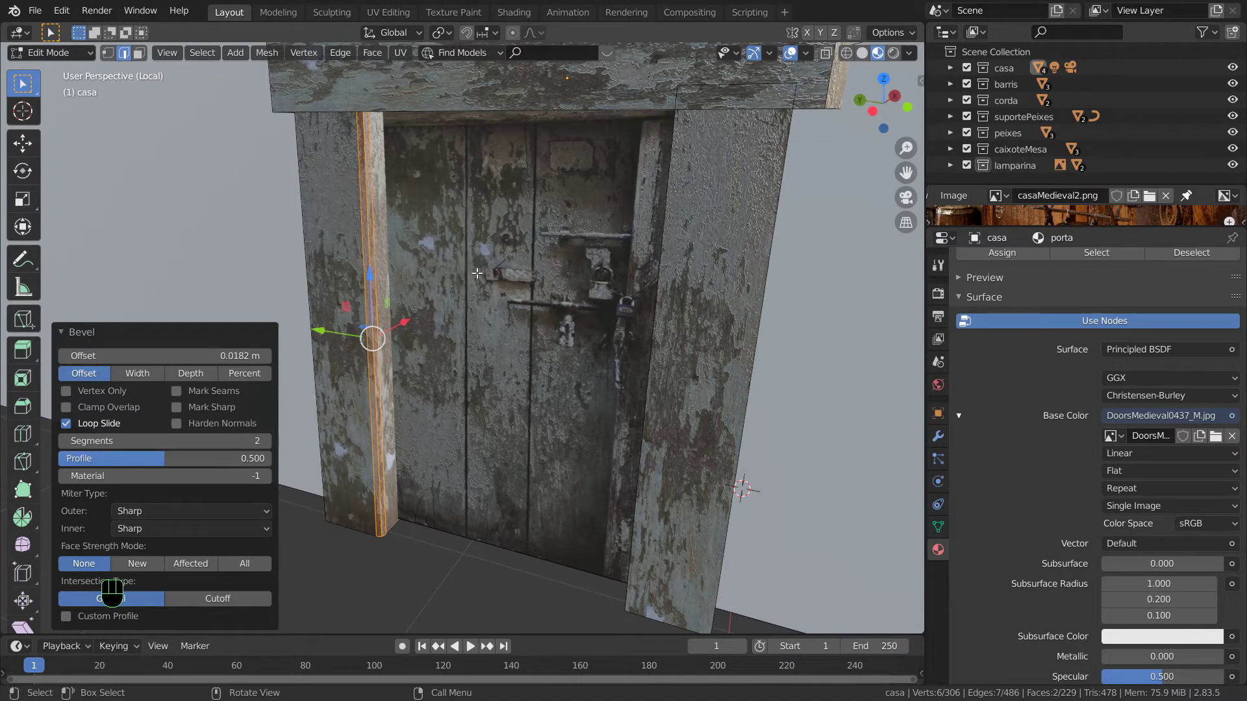
{"action": "key", "text": "Tab"}
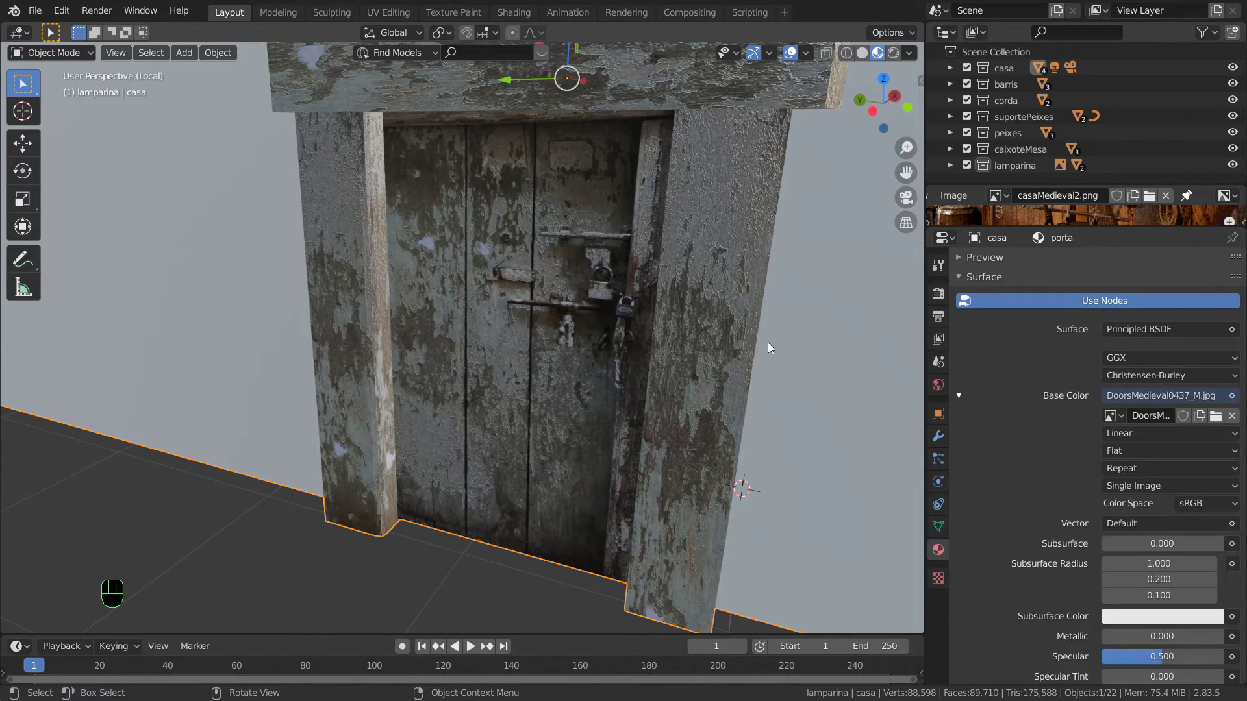
Bevel the right plank's outer front edge with offset 0.0119 m and return to Object Mode
{"action": "key", "text": "Tab"}
{"action": "left_click", "coordinate": [758, 347]}
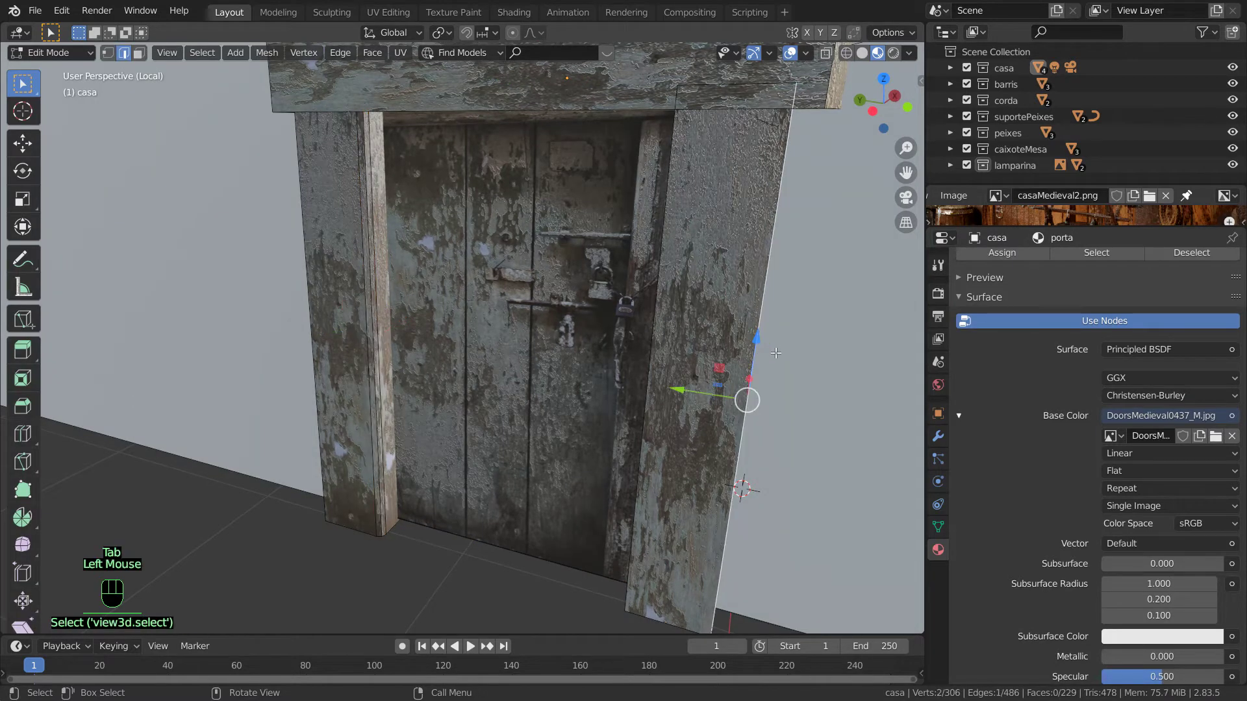
{"action": "key", "text": "ctrl+b"}
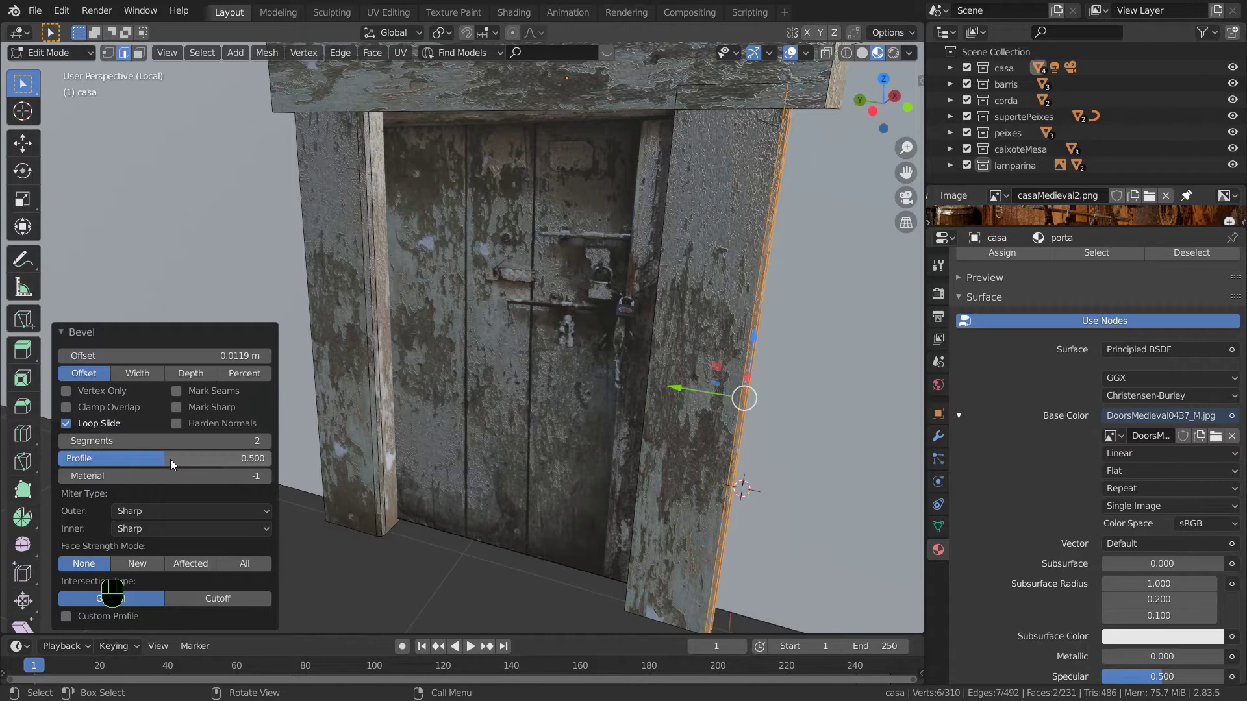
{"action": "left_click_drag", "start_coordinate": [178, 460], "coordinate": [208, 463]}
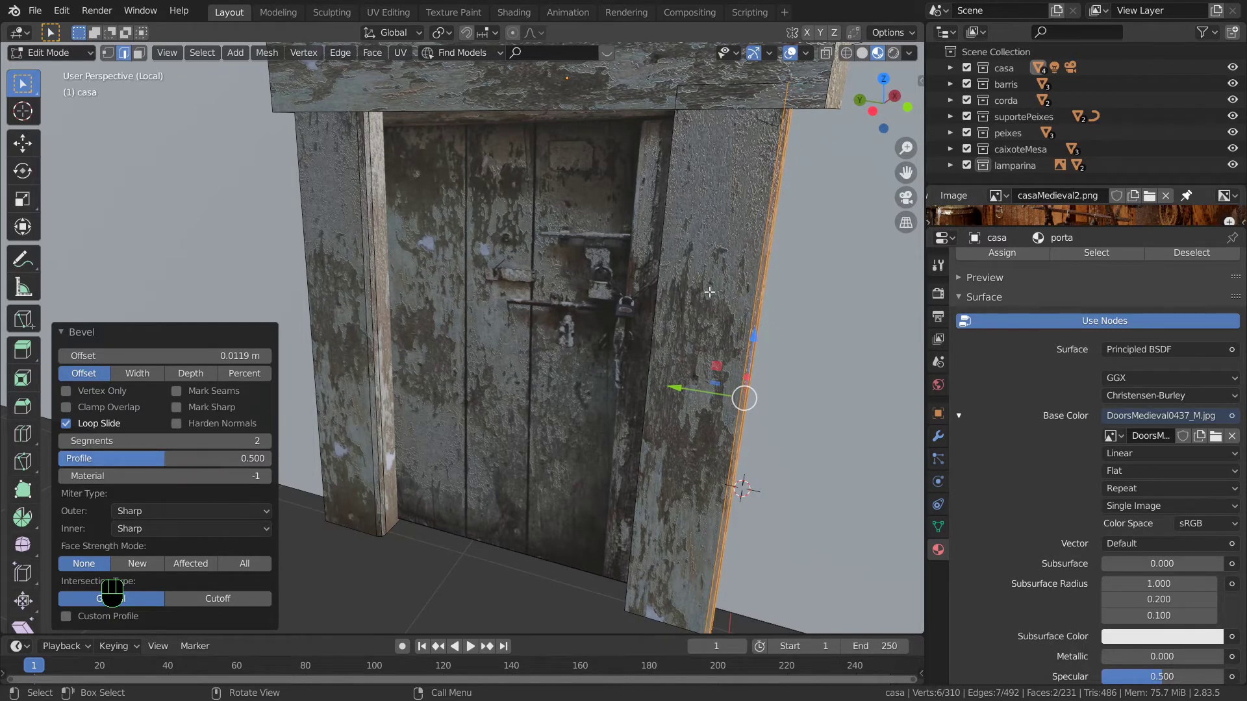
{"action": "key", "text": "Tab"}
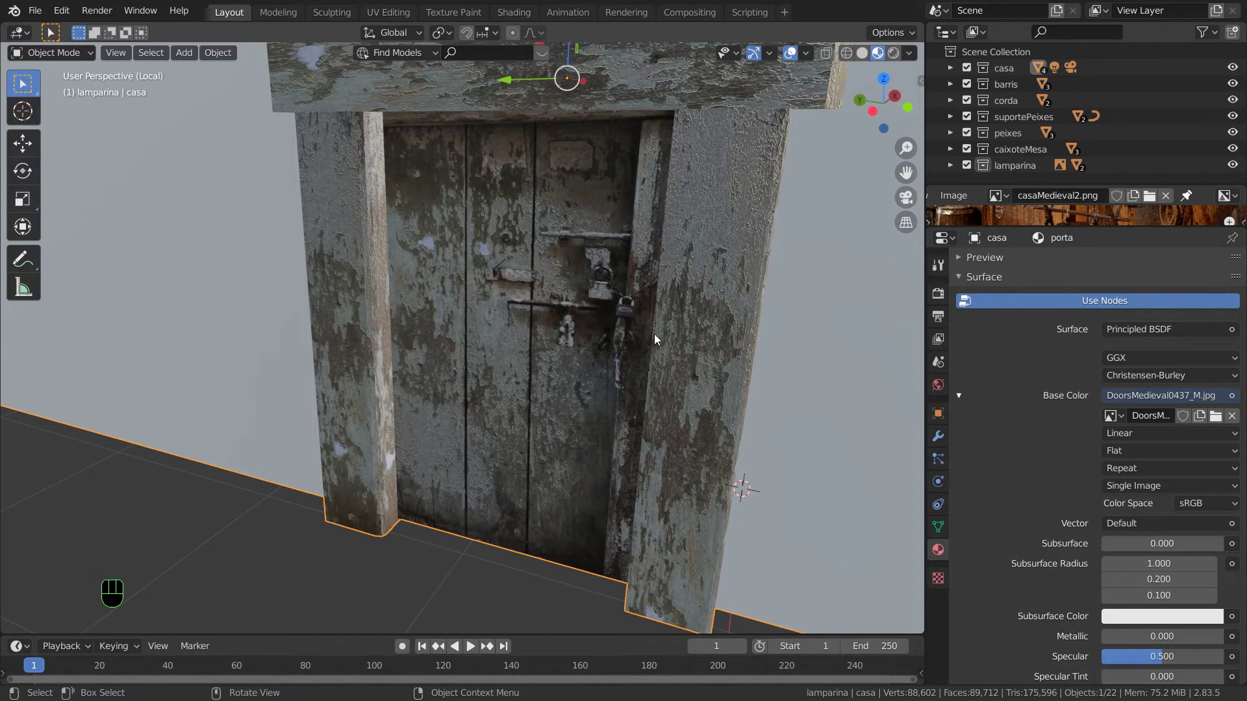
Bevel the right plank's inner front edge with two segments and return to Object Mode
{"action": "key", "text": "Tab"}
{"action": "left_click", "coordinate": [655, 324]}
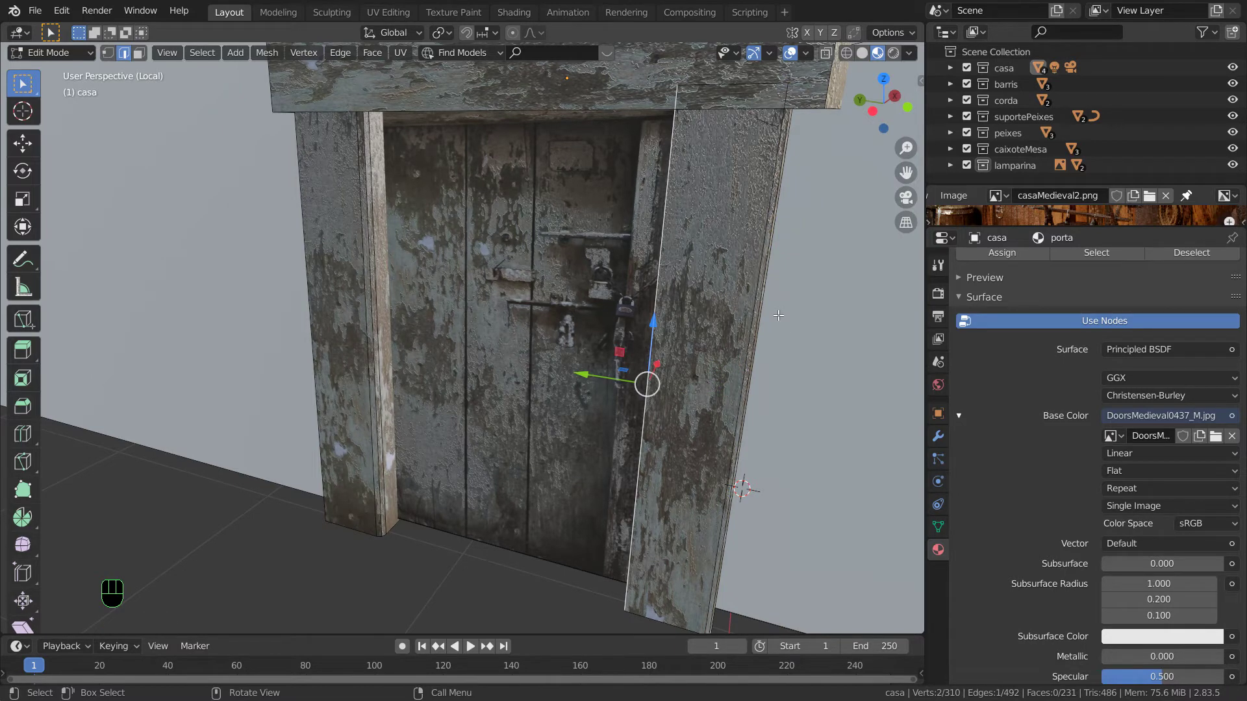
{"action": "key", "text": "ctrl+b"}
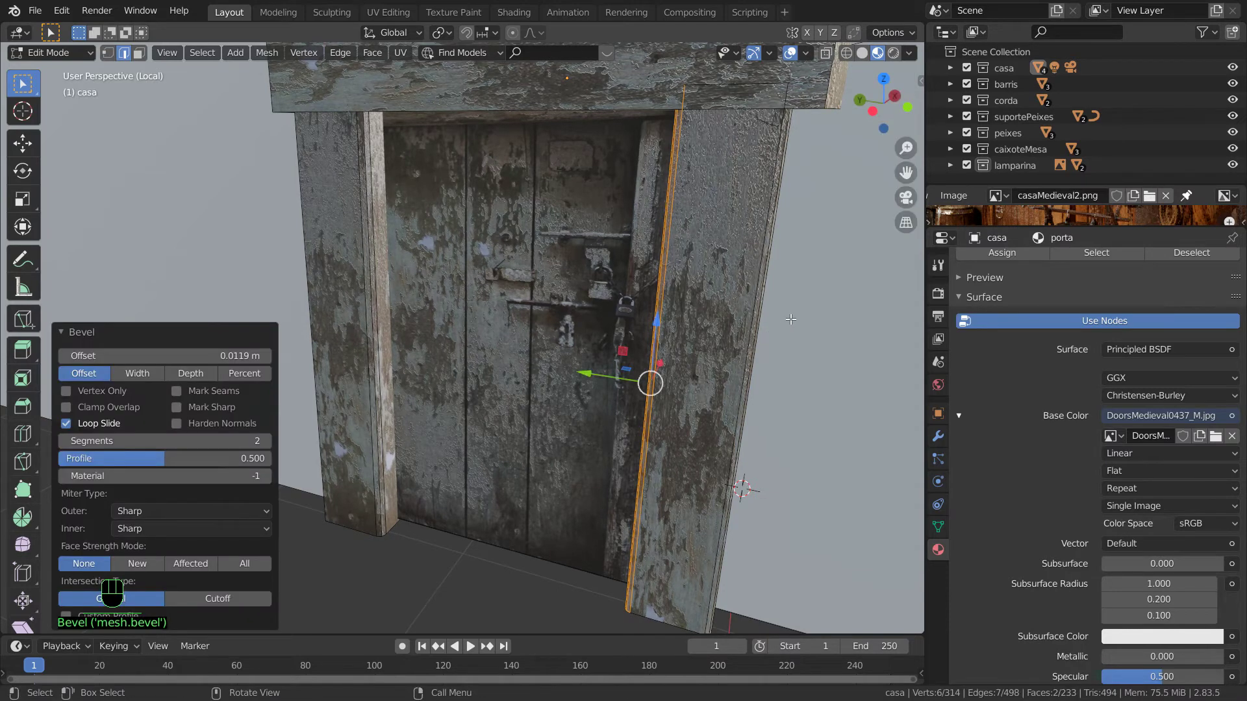
{"action": "key", "text": "Tab"}
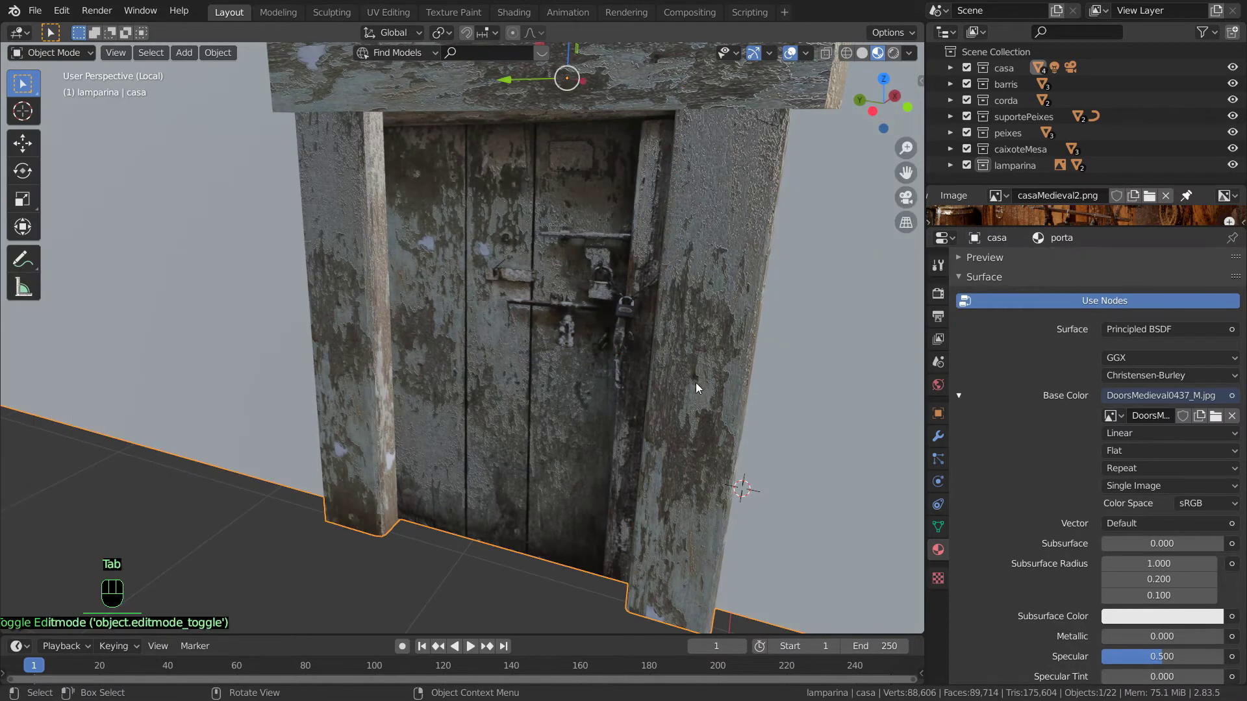
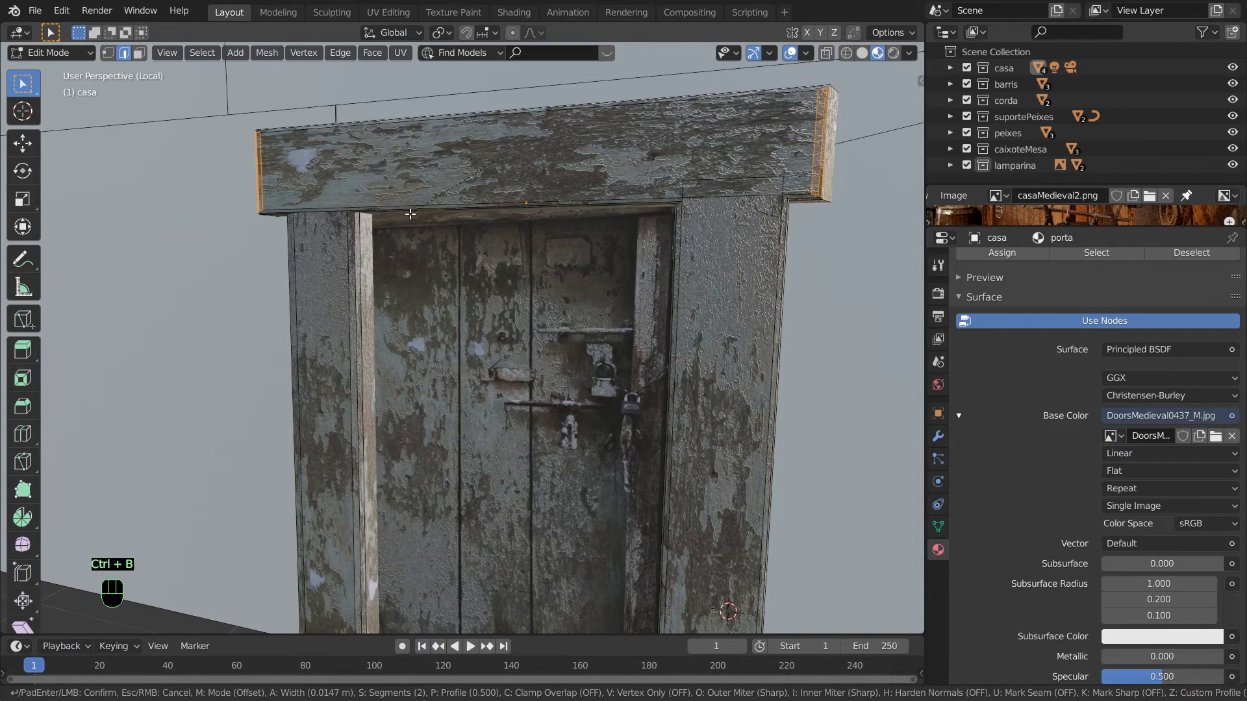
Leave Edit Mode after bevelling the lintel and orbit back to view the door frame
{"action": "key", "text": "Tab"}
{"action": "middle_click", "coordinate": [581, 335]}
{"action": "scroll", "scroll_direction": "down", "scroll_amount": 3}
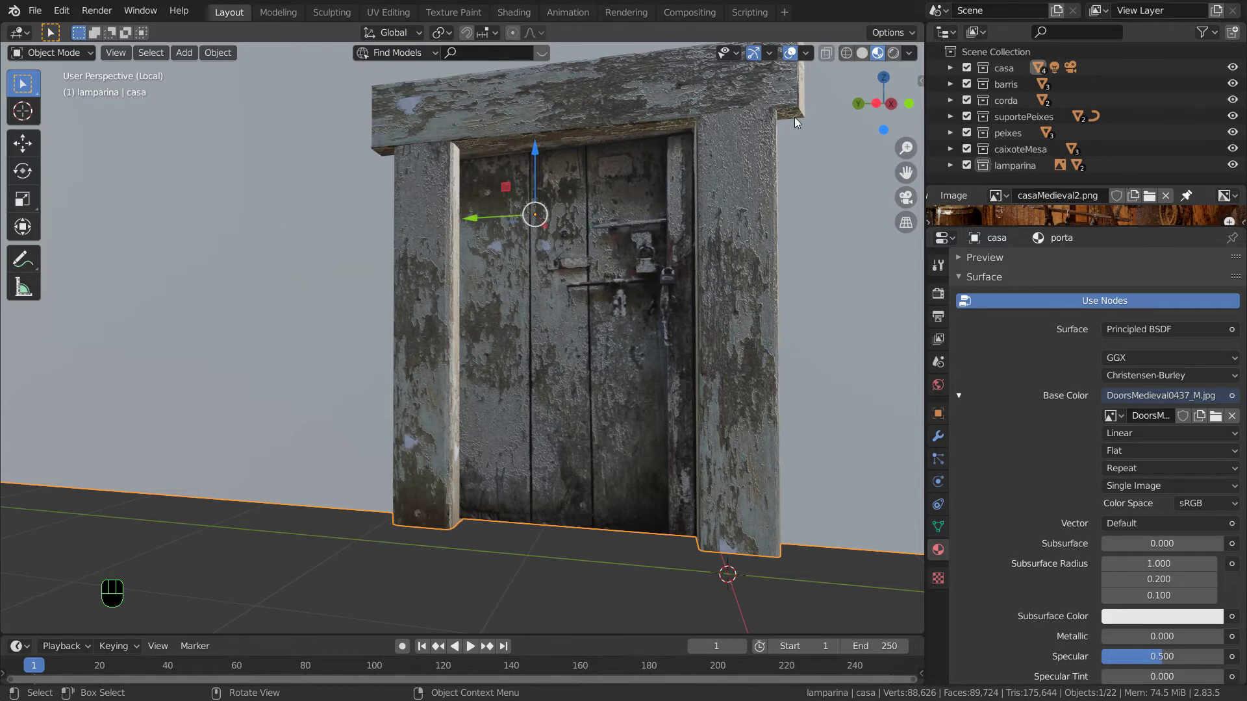
Bevel another right-plank edge with a narrower 0.00571 m offset and return to Object Mode
{"action": "left_click", "coordinate": [802, 115]}
{"action": "key", "text": "Tab"}
{"action": "left_click_drag", "start_coordinate": [814, 211], "coordinate": [797, 209]}
{"action": "scroll", "scroll_direction": "up", "scroll_amount": 3}
{"action": "left_click", "coordinate": [810, 78]}
{"action": "key", "text": "ctrl+b"}
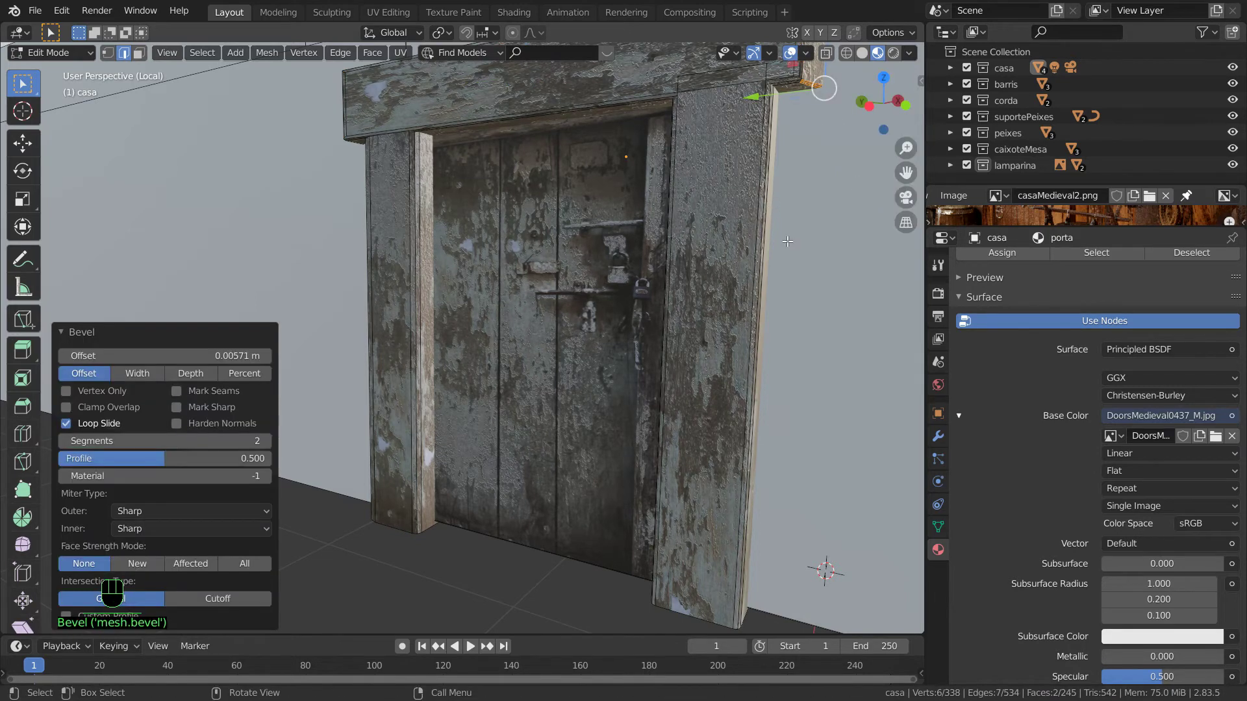
{"action": "left_click_drag", "start_coordinate": [653, 252], "coordinate": [680, 246]}
{"action": "scroll", "scroll_direction": "down", "scroll_amount": 3}
{"action": "key", "text": "Tab"}
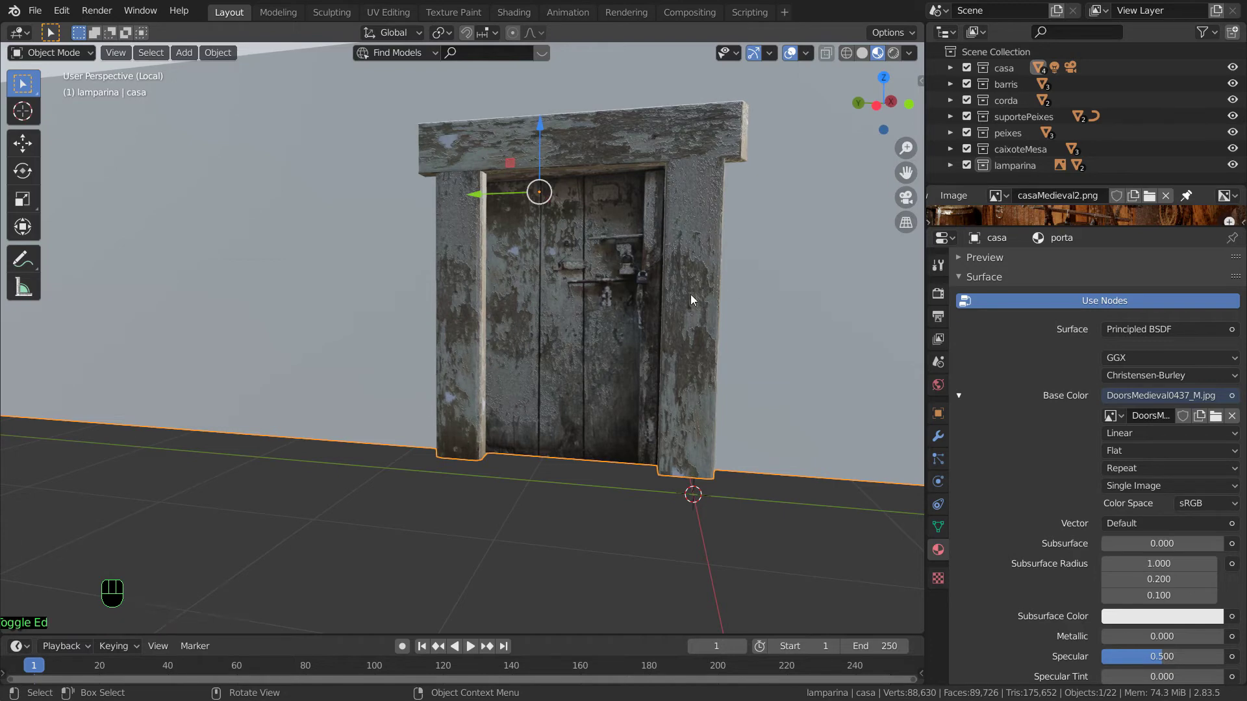
Exit Local View and zoom out to see the whole house with the bevelled door
{"action": "scroll", "scroll_direction": "down", "scroll_amount": 3}
{"action": "scroll", "scroll_direction": "down", "scroll_amount": 3}
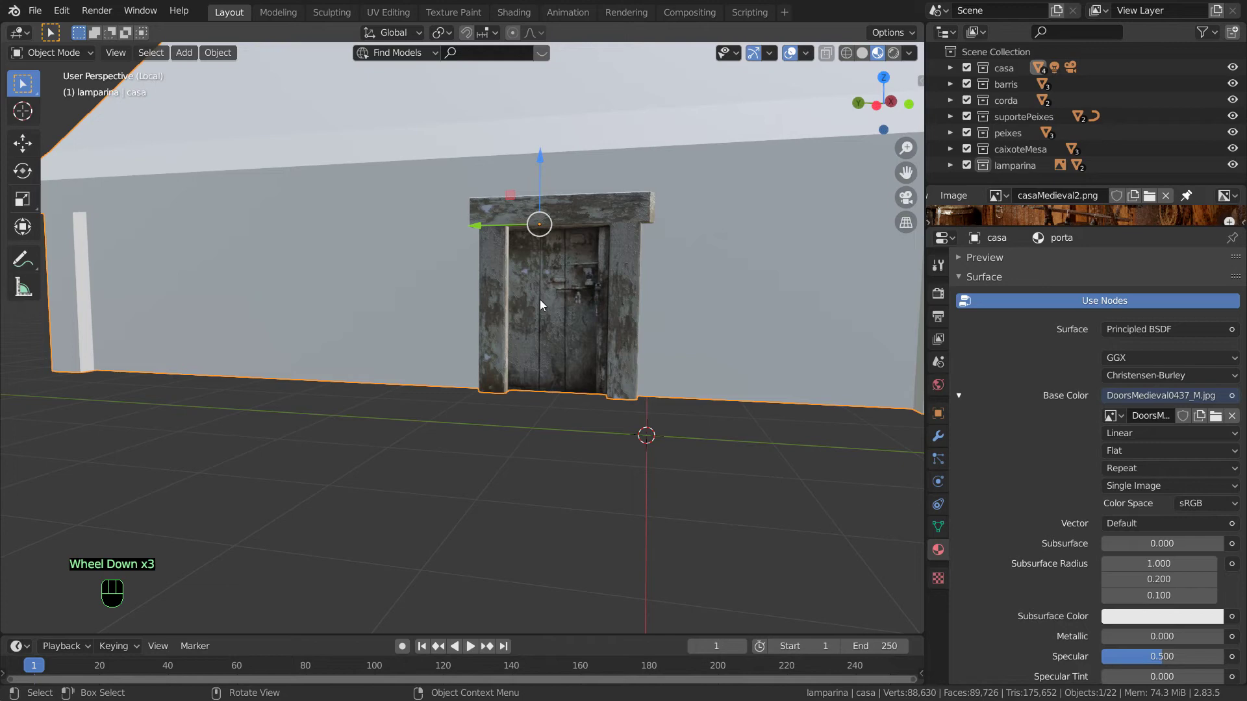
{"action": "key", "text": "KP_Divide"}
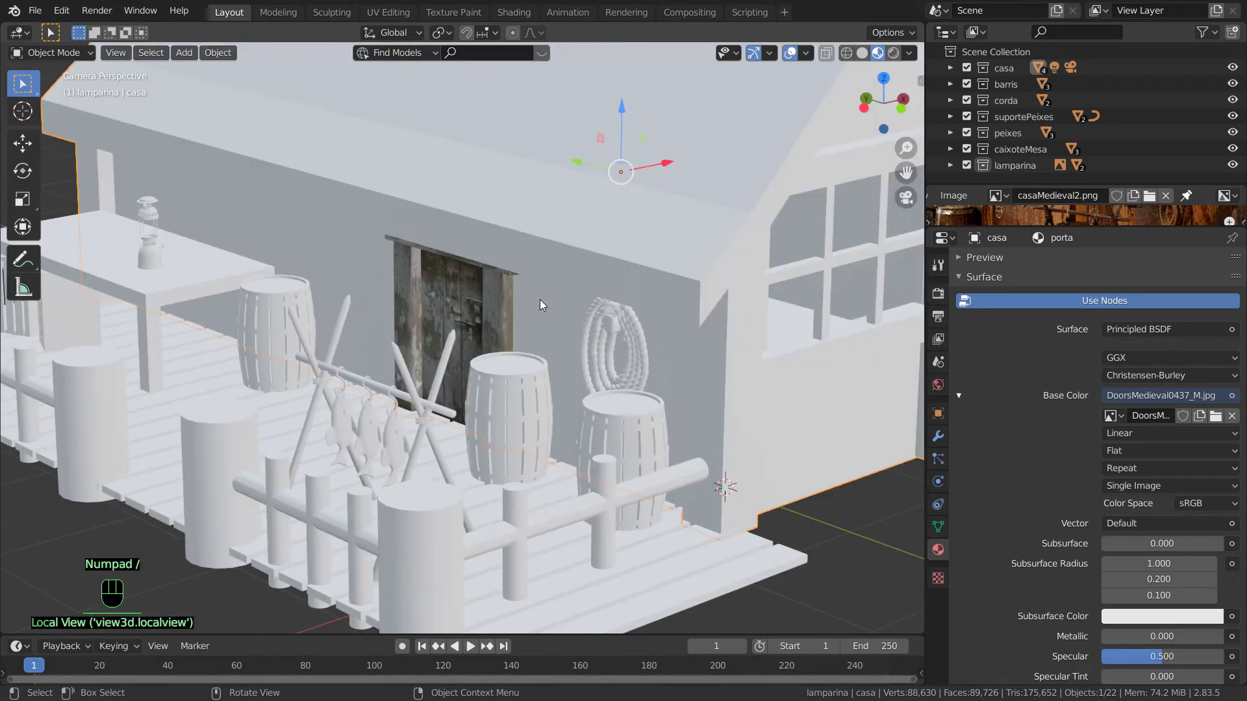
{"action": "scroll", "scroll_direction": "down", "scroll_amount": 3}
{"action": "left_click_drag", "start_coordinate": [558, 270], "coordinate": [566, 268]}
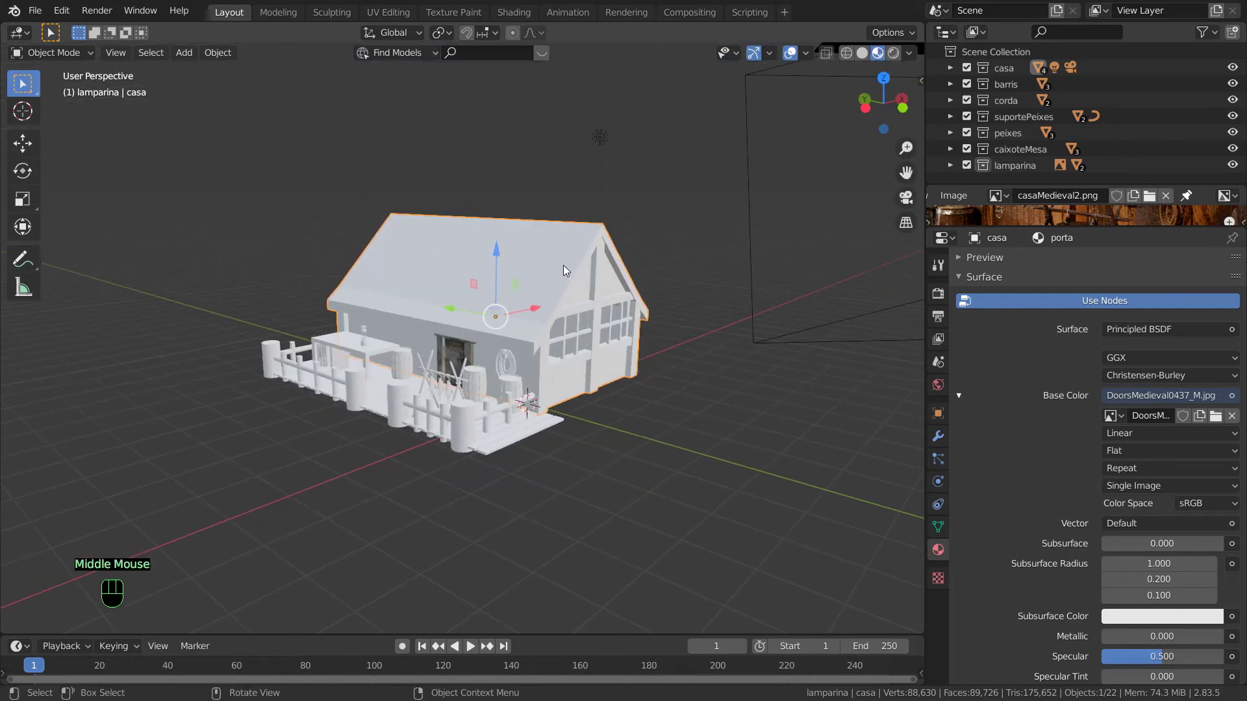